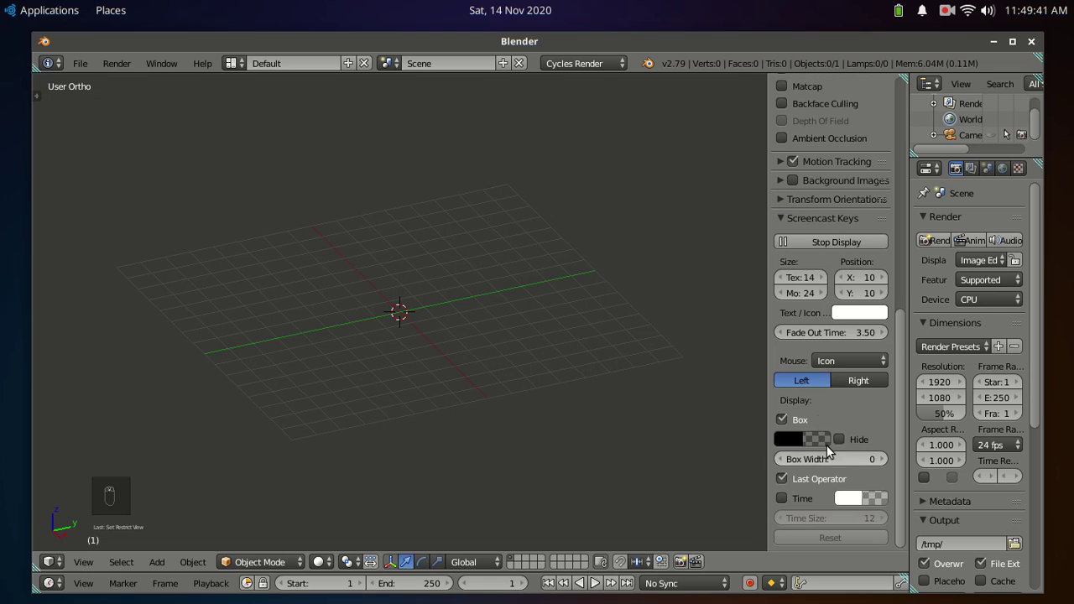
Set Screencast Keys Mouse display to Text, disable Box, and enable the Time counter.
{"action": "left_click_drag", "start_coordinate": [800, 427], "coordinate": [835, 309]}
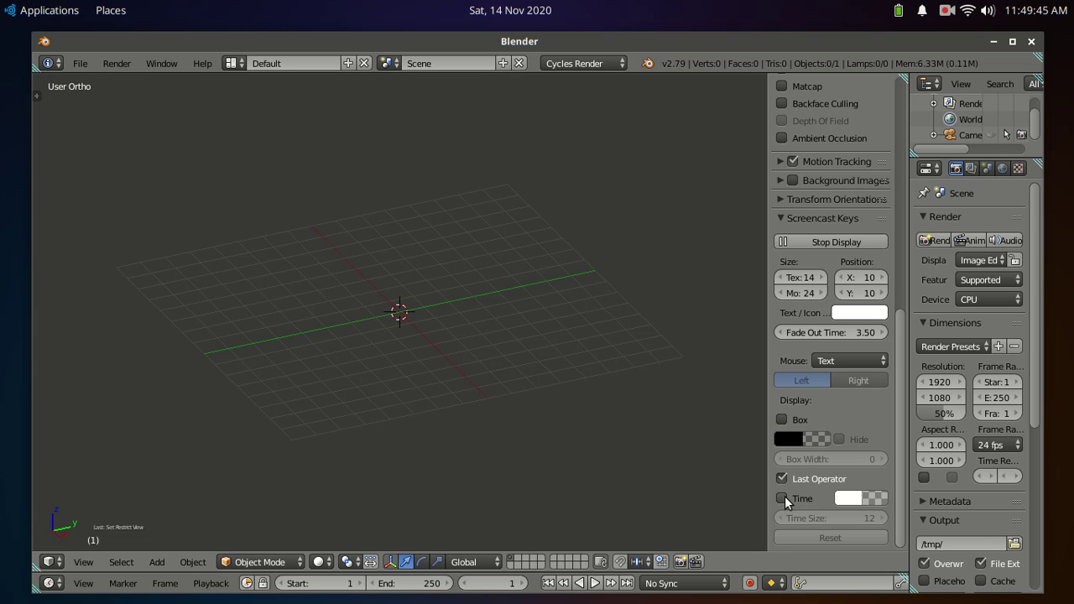
{"action": "left_click", "coordinate": [786, 502]}
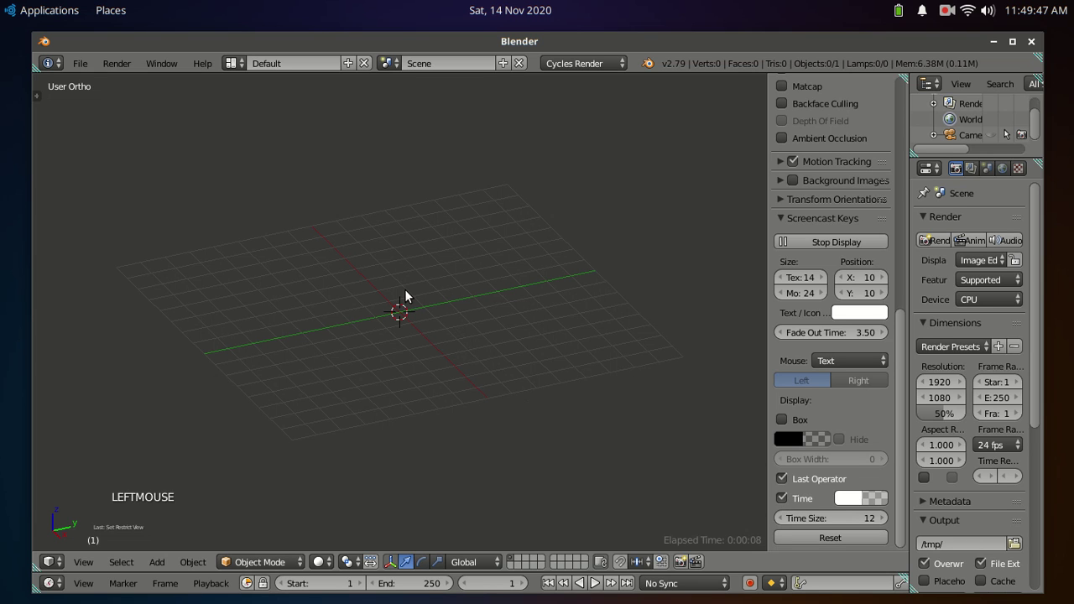
{"action": "right_click", "coordinate": [301, 389]}
Add a plane mesh to the scene via Shift+A > Mesh > Plane.
{"action": "right_click", "coordinate": [485, 395]}
{"action": "right_click", "coordinate": [518, 305]}
{"action": "key", "text": "shift+a"}
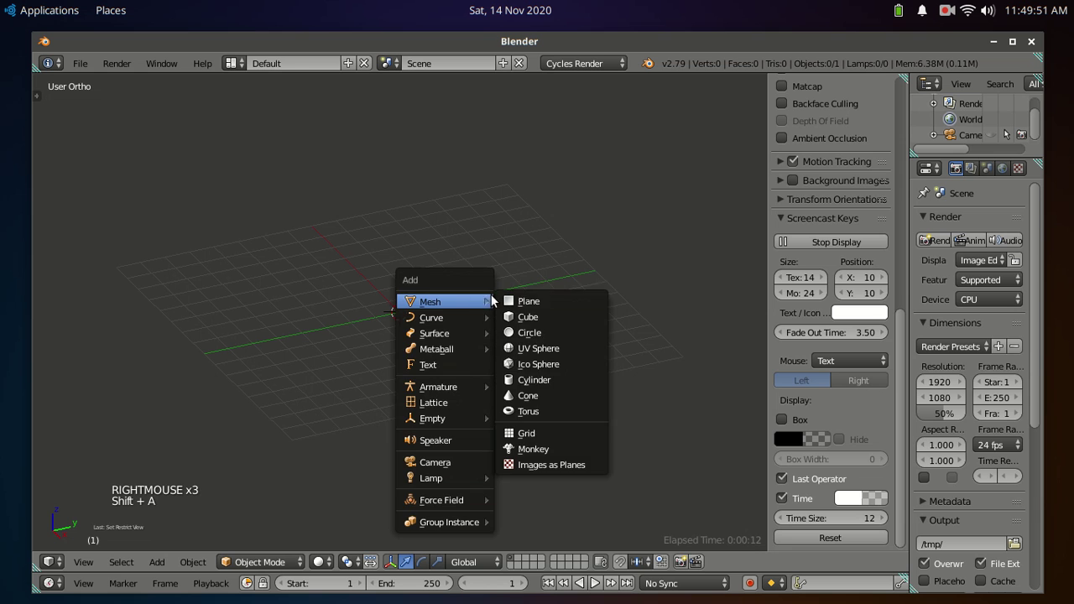
{"action": "middle_click", "coordinate": [468, 370]}
Enter Edit Mode on the plane and switch to Vertex select mode.
{"action": "scroll", "scroll_direction": "up", "scroll_amount": 3}
{"action": "key", "text": "Tab"}
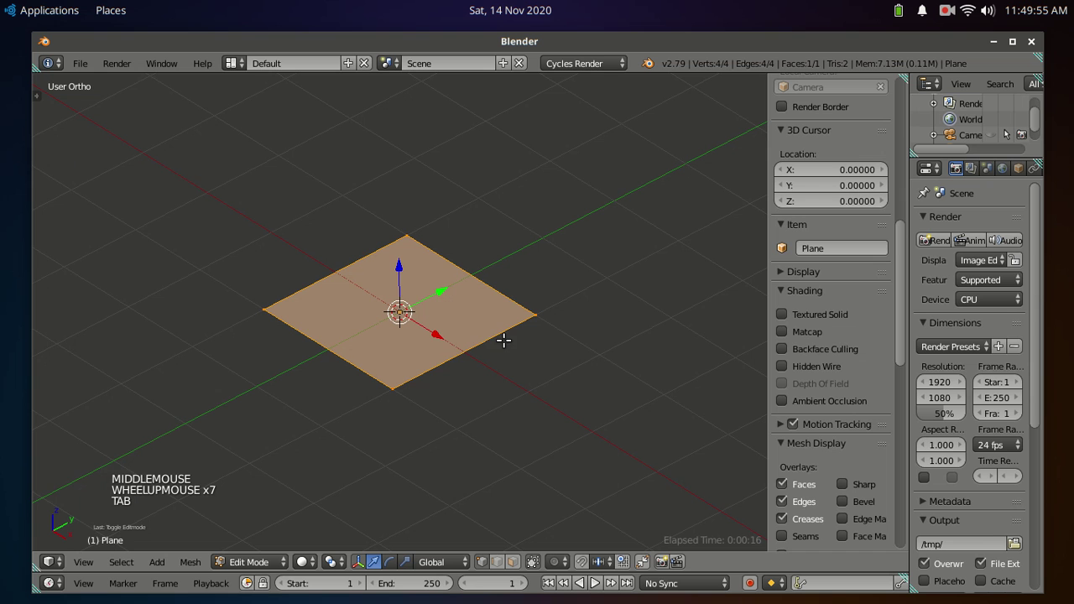
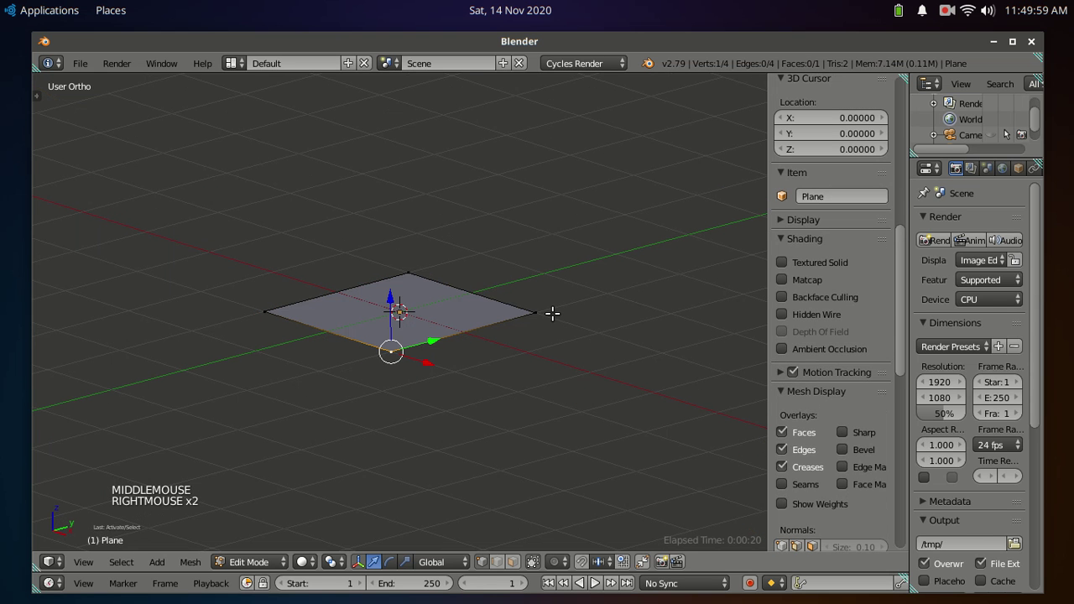
{"action": "key", "text": "ctrl+Tab"}
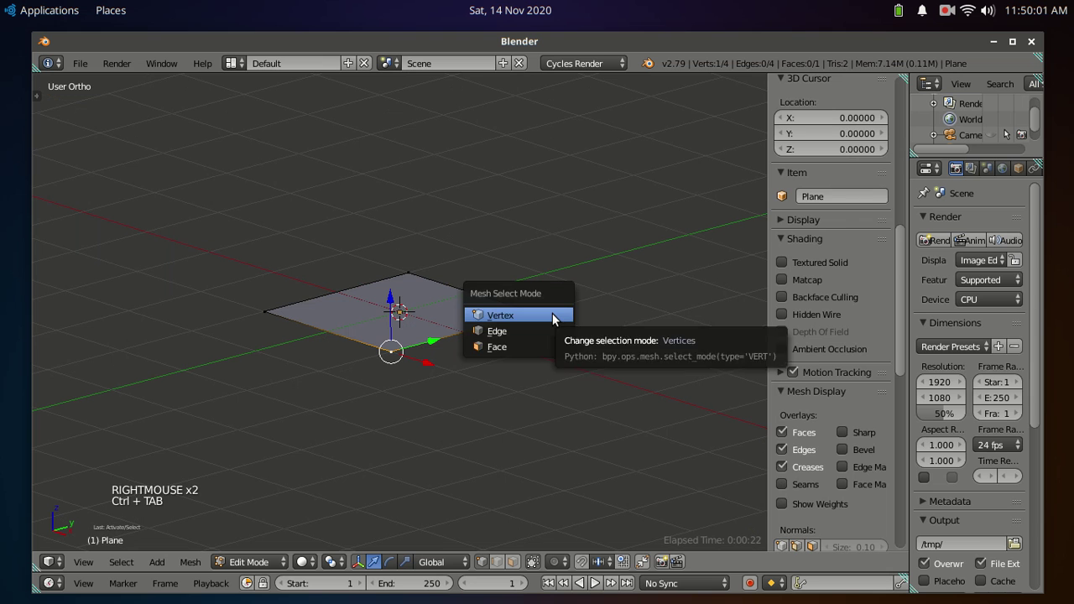